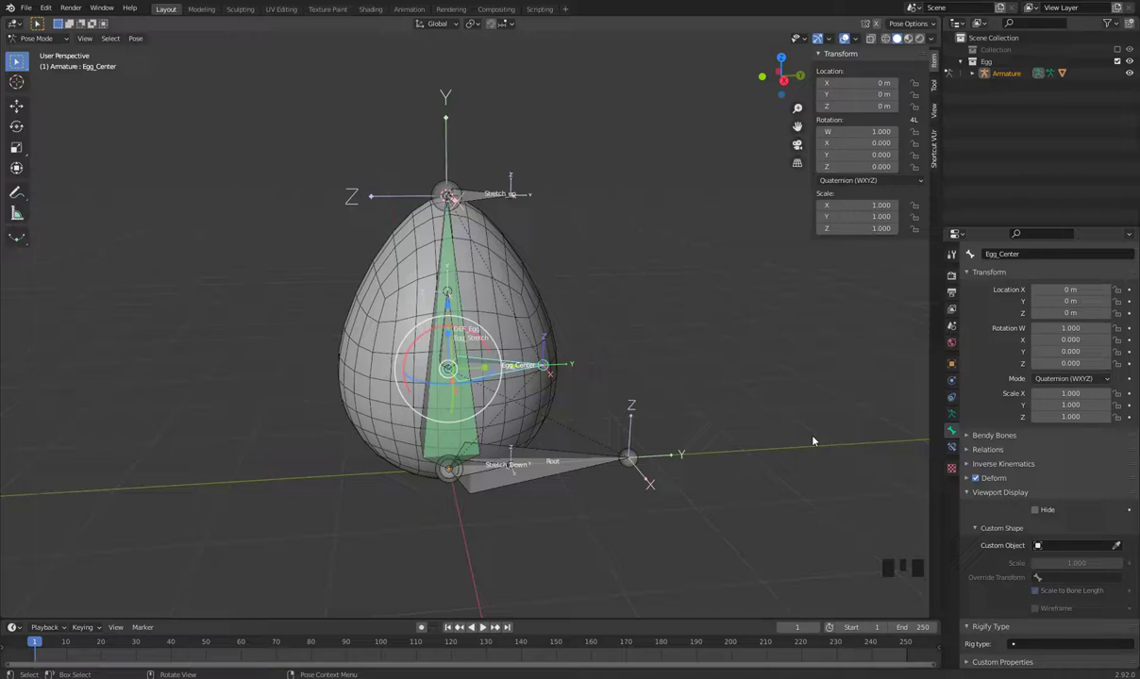
# - Orbit the viewport to face the egg rig straight on
pyautogui.moveTo(486, 626); pyautogui.dragTo(603, 394)
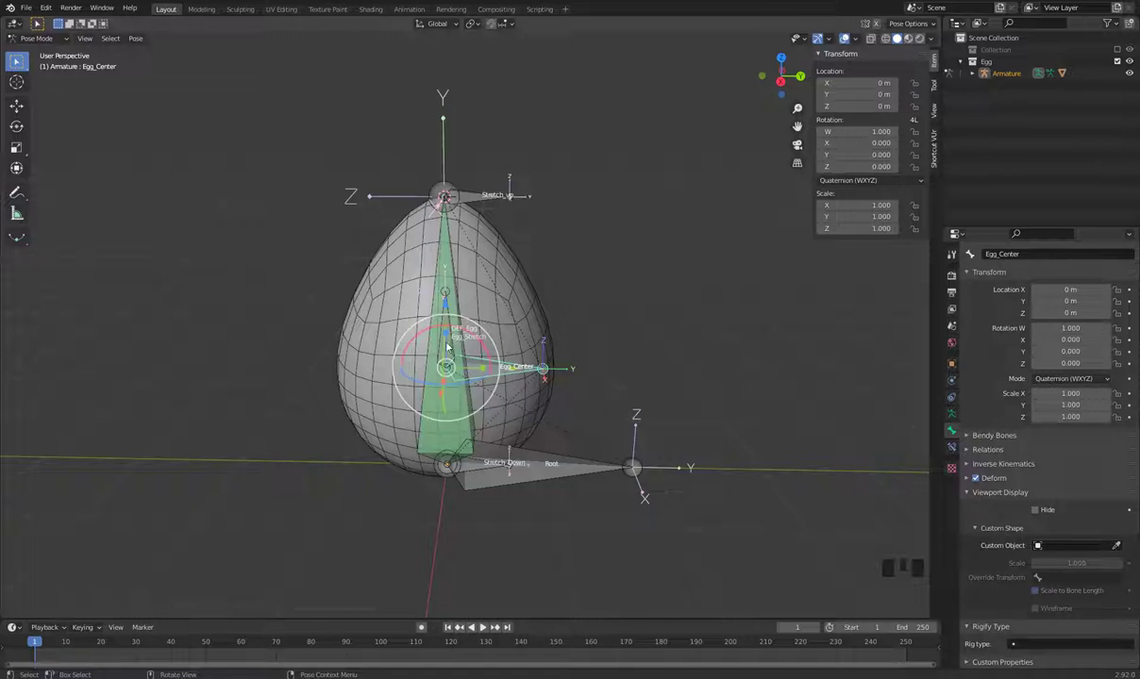
# - Select the DEF_Egg bone in the viewport to show its transform in the sidebar
pyautogui.click(453, 353)
pyautogui.click(456, 354)
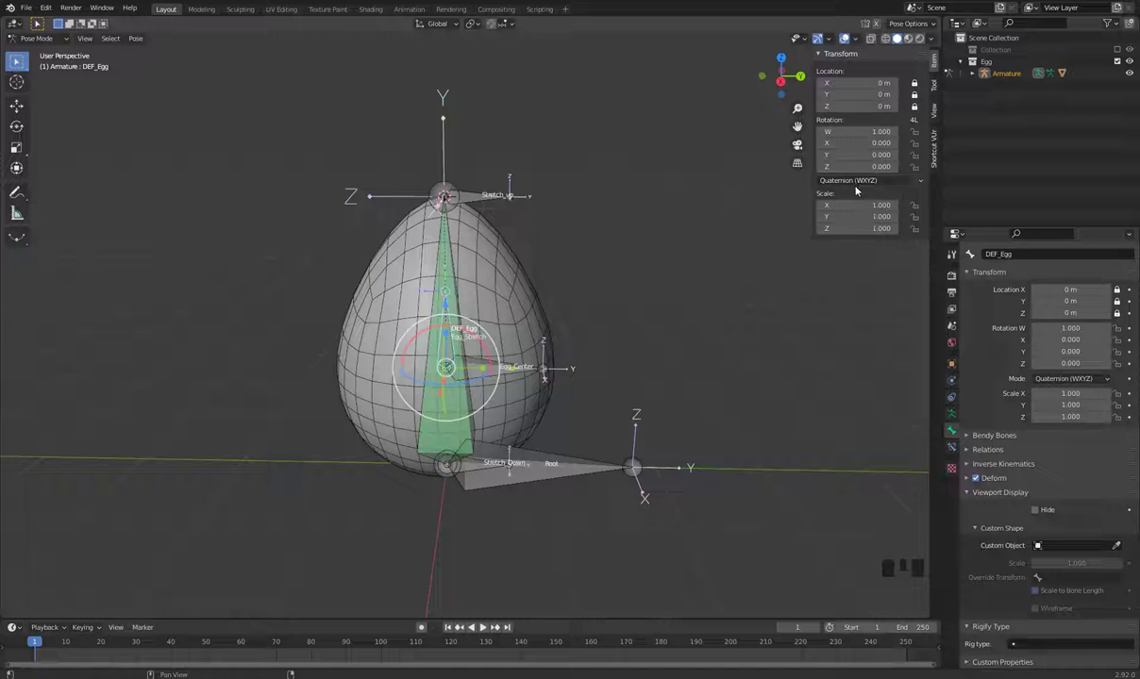
# - Set DEF_Egg's rotation mode to XYZ Euler from the sidebar dropdown
pyautogui.moveTo(887, 189); pyautogui.dragTo(716, 268)
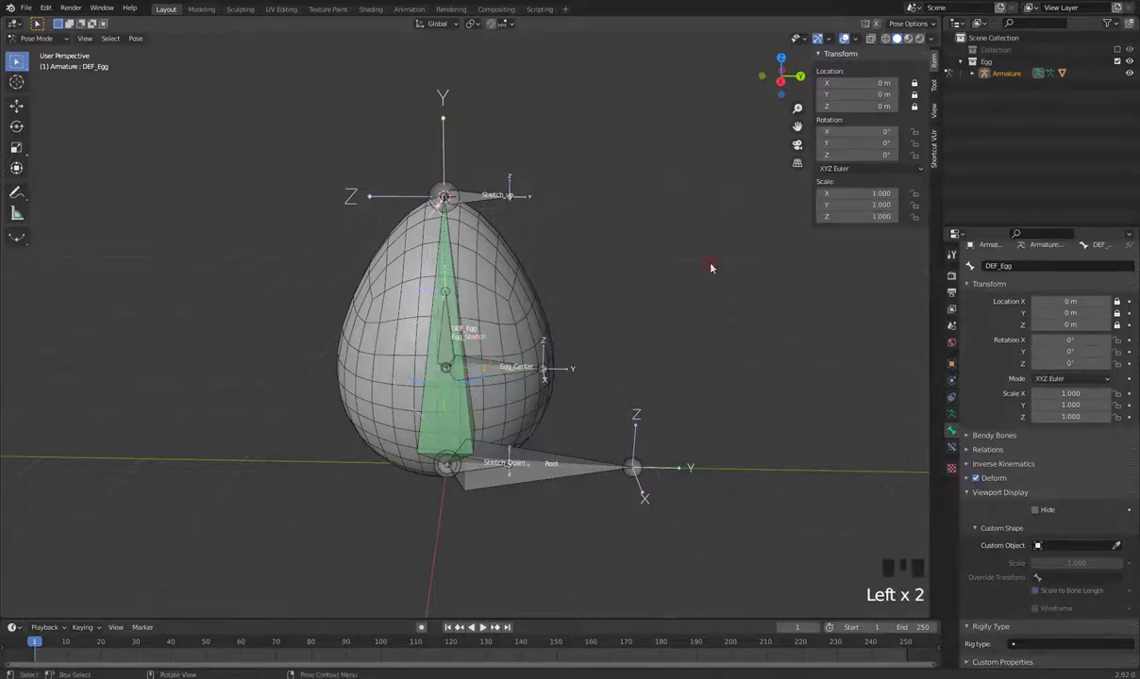
# - Select the Root bone and apply XYZ Euler via the Set Rotation Mode menu (Ctrl+R)
pyautogui.click(586, 479)
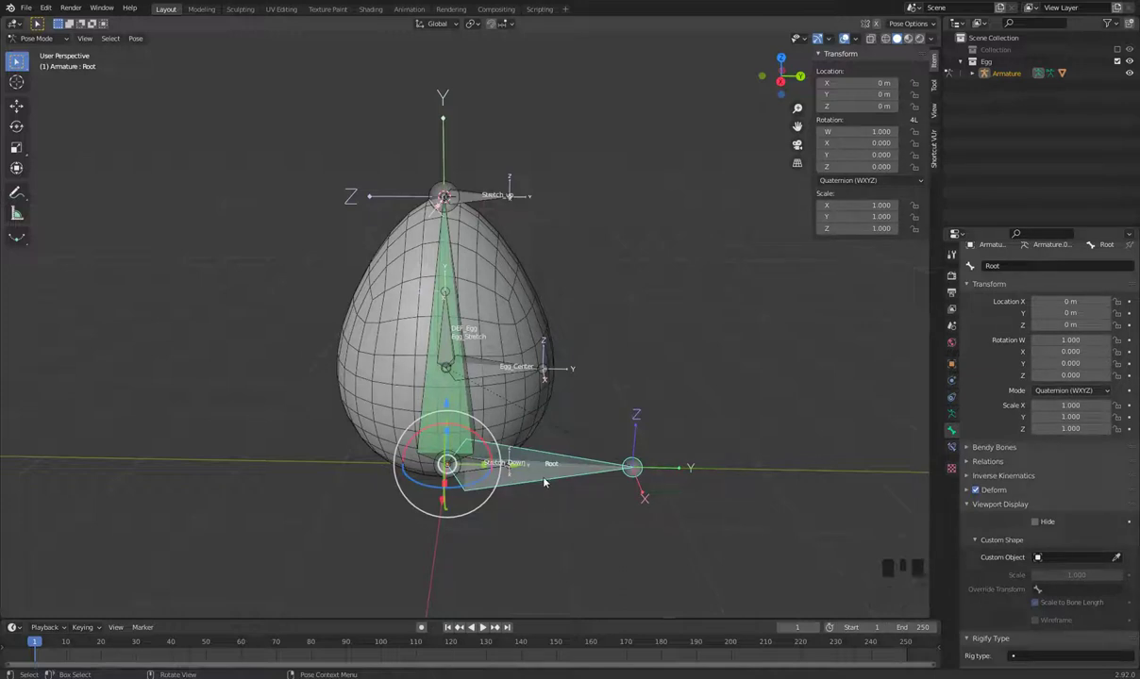
pyautogui.press('ctrl+r')
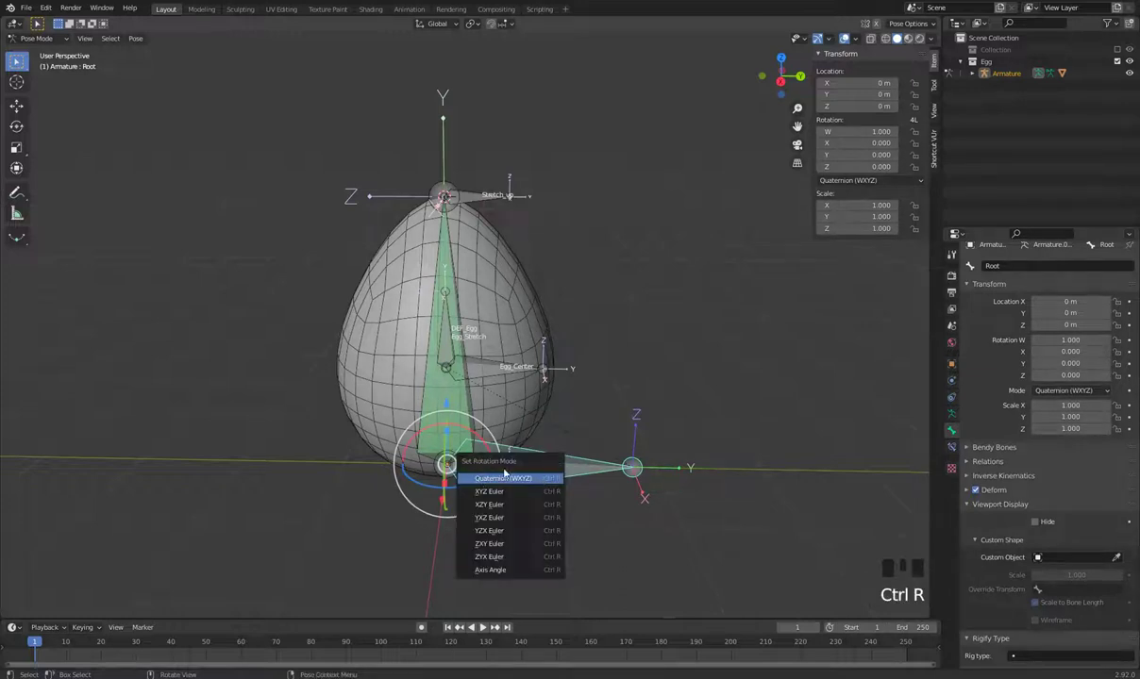
pyautogui.click(496, 369)
pyautogui.press('ctrl+r')
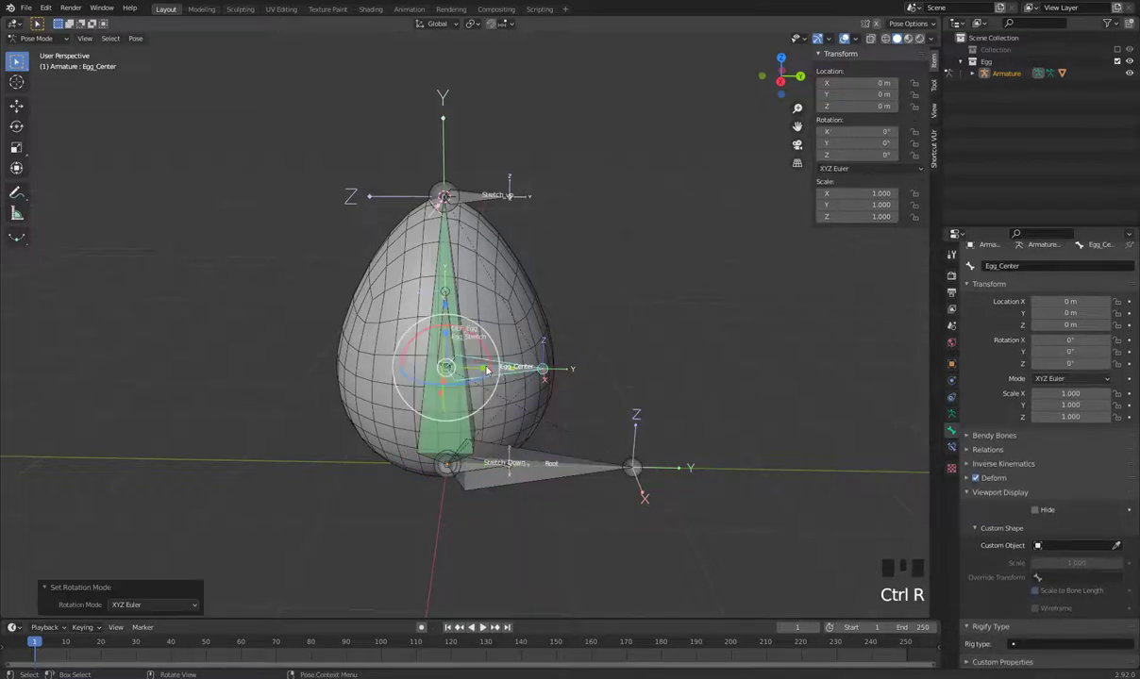